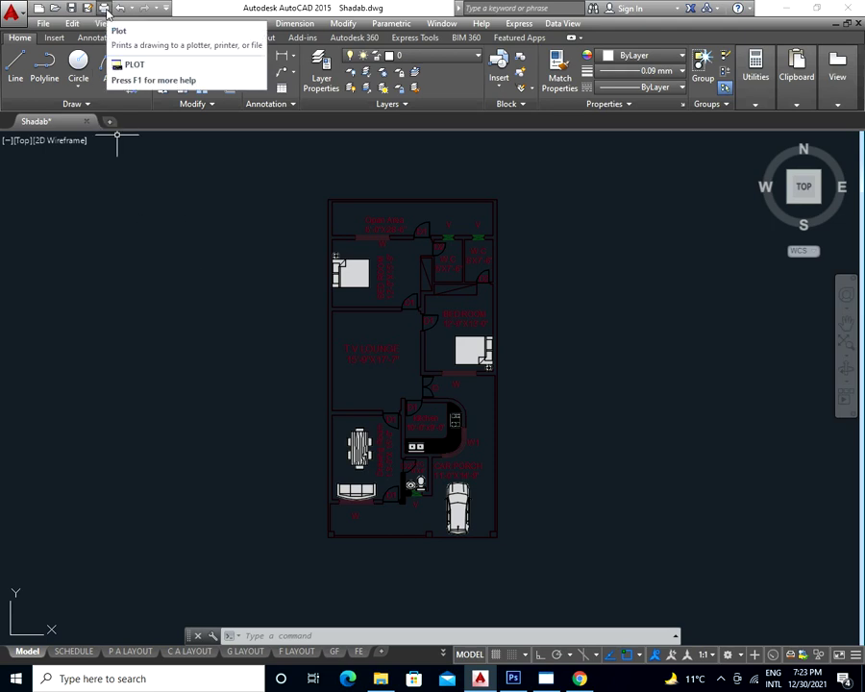
- Launch the PLOT command to bring up the Plot - Model dialog with printer None
click(408, 483)
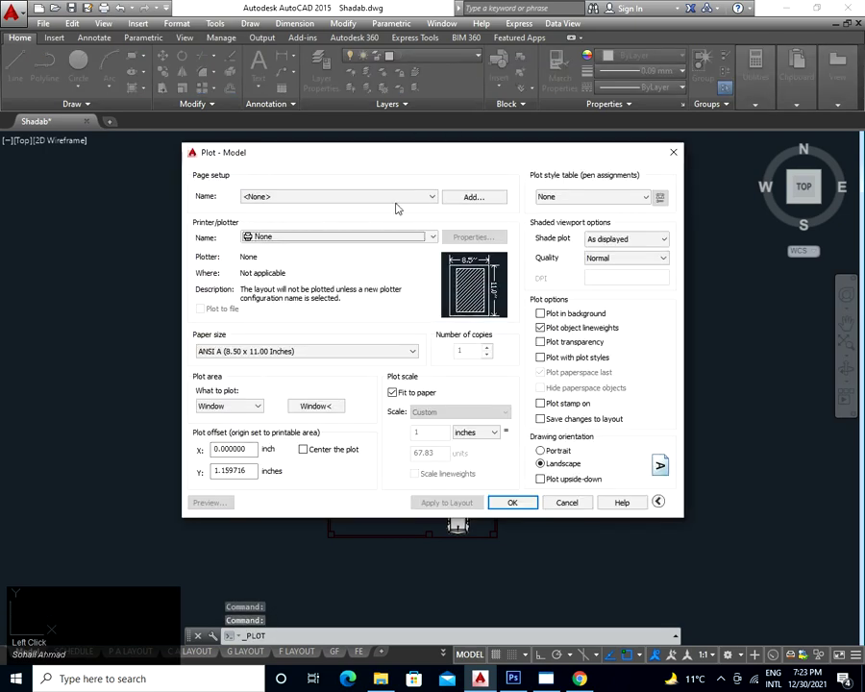
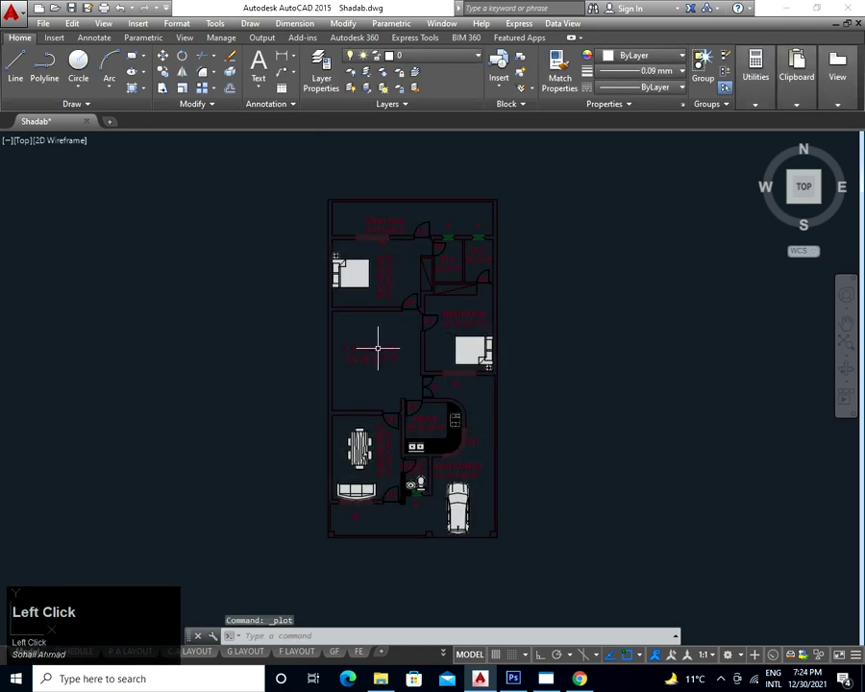
text(pl)
key(o)
key(t)
key(Return)
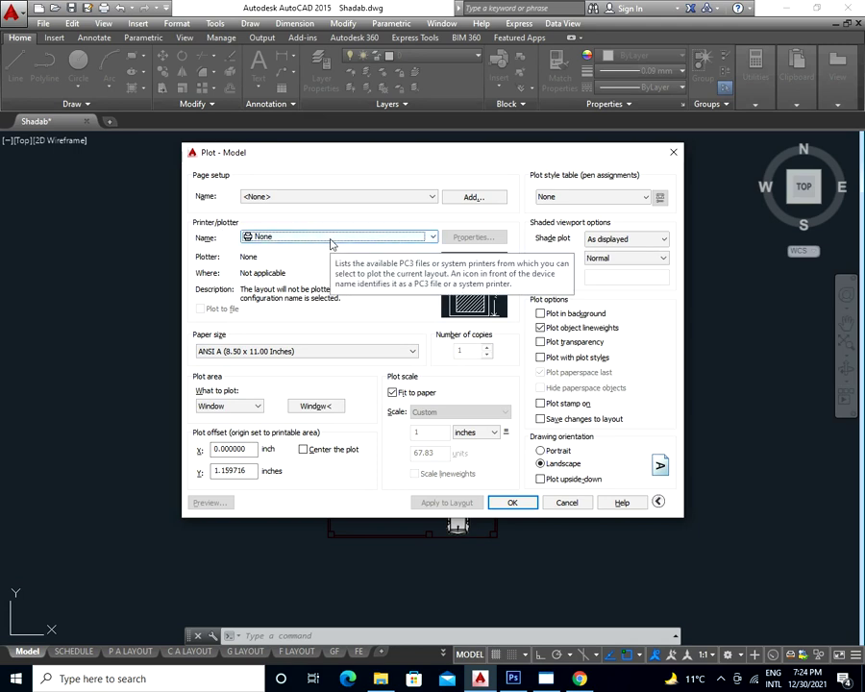
- Expand the printer/plotter list to choose DWG To PDF.pc3
click(334, 241)
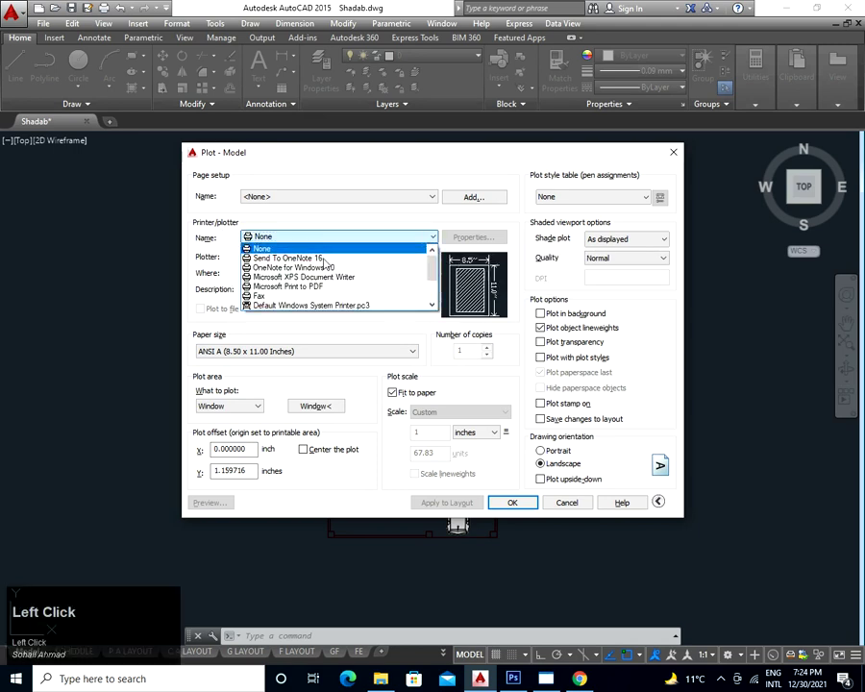
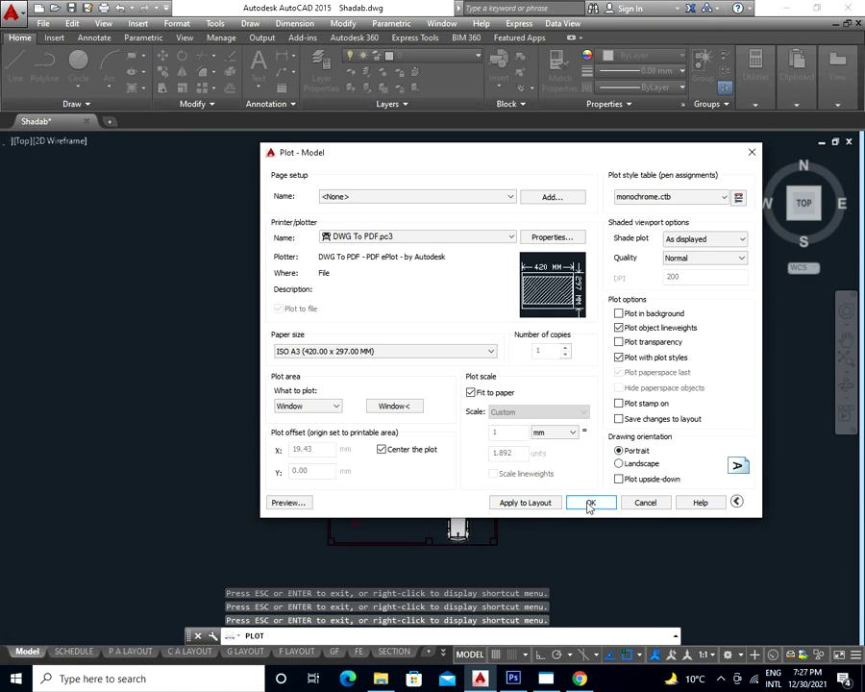
- Confirm the plot and save it as Shadab-Model.pdf on the Desktop
click(591, 505)
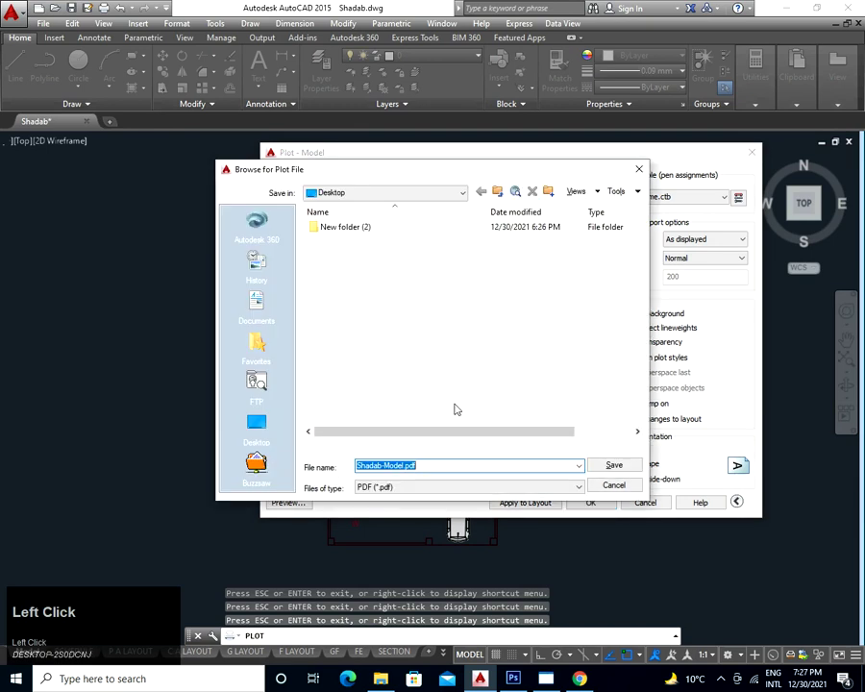
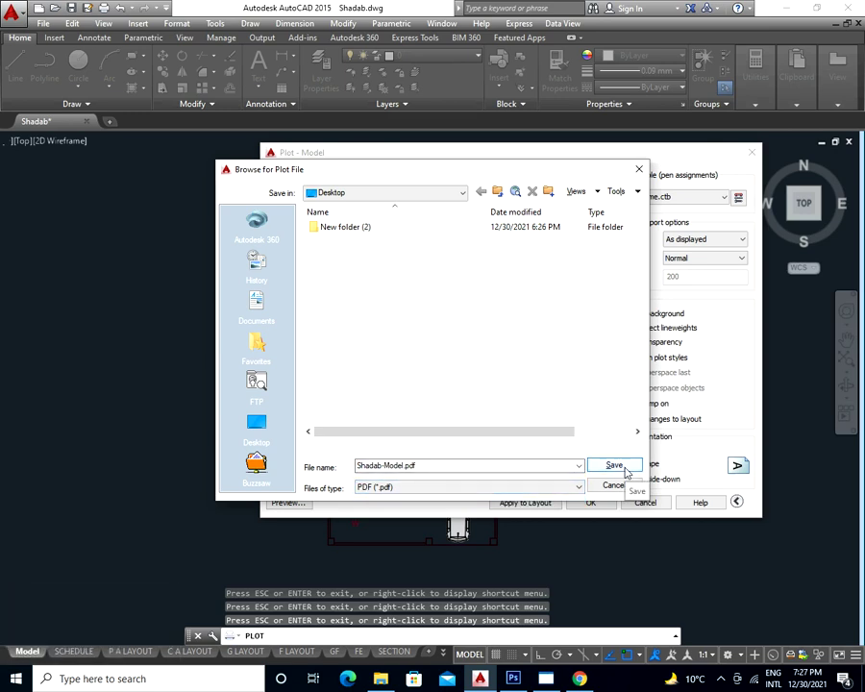
click(642, 472)
click(627, 470)
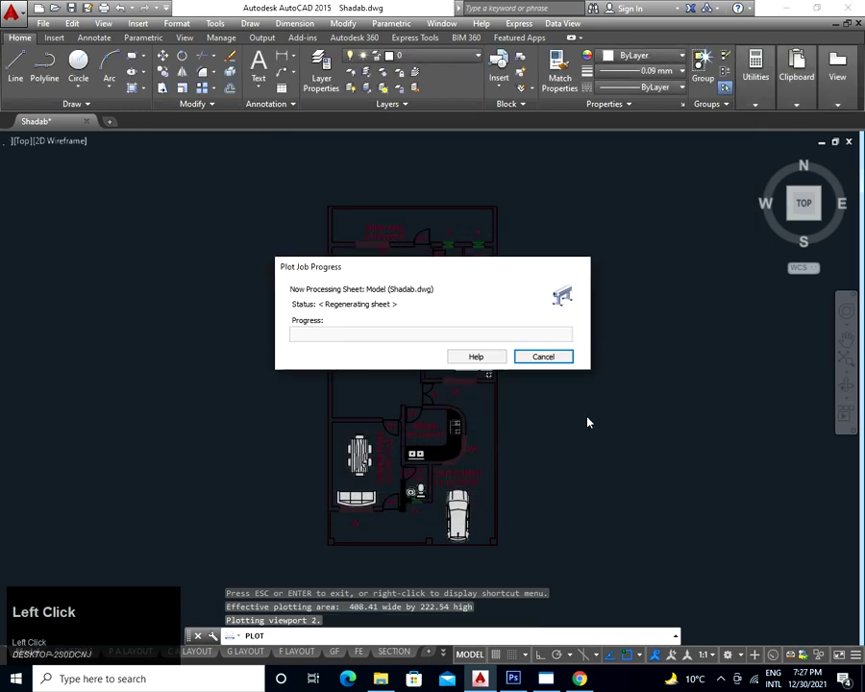
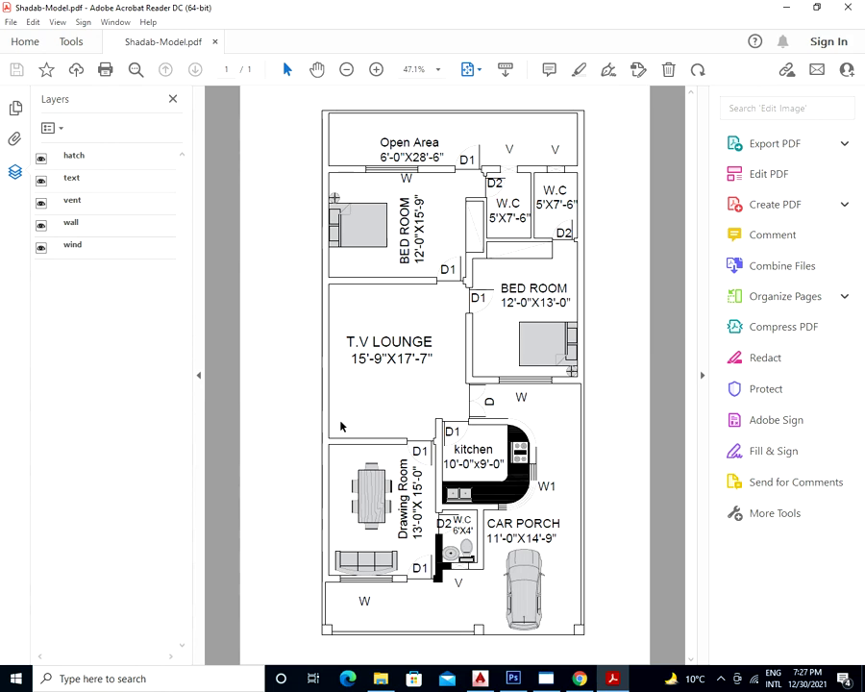
- View the plotted floor plan page in Acrobat Reader DC
click(206, 374)
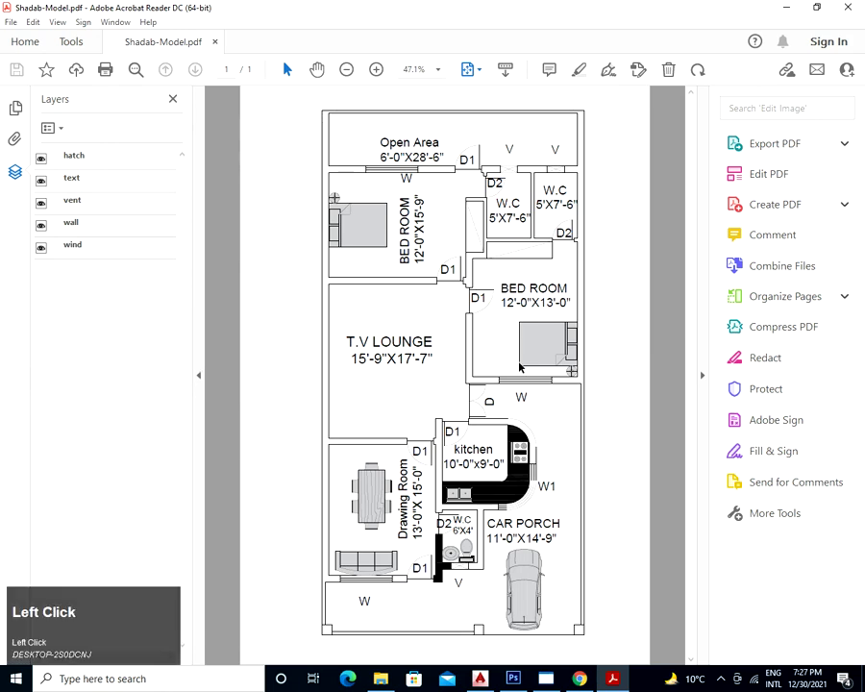